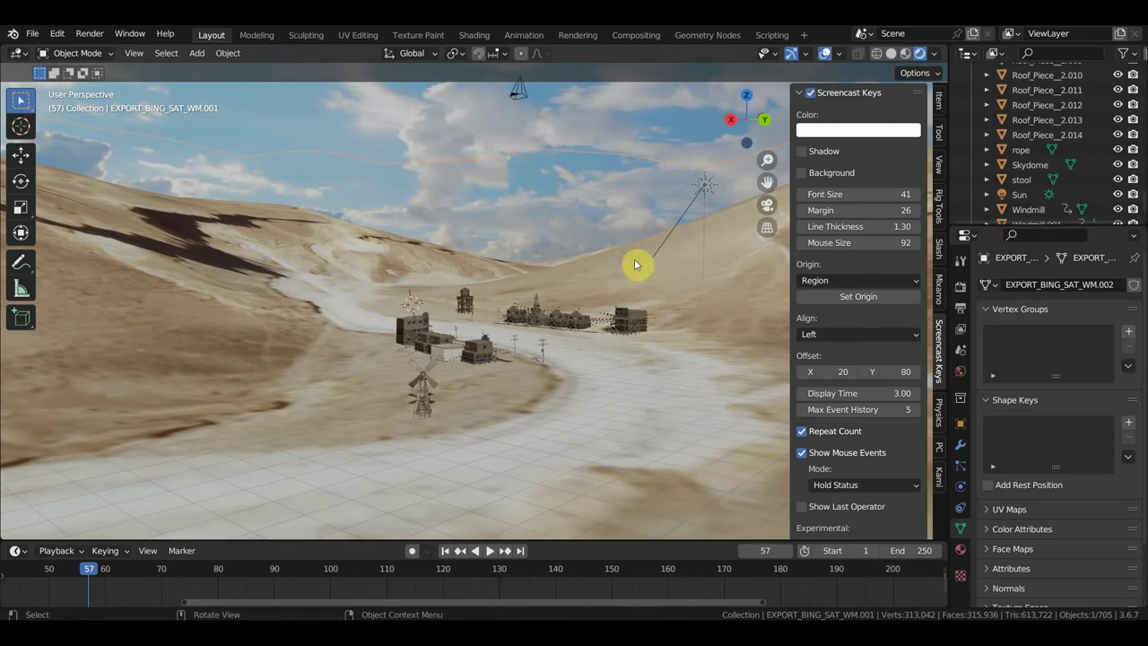
Add a new cube mesh to the desert scene.
{"action": "key", "text": "n"}
{"action": "key", "text": "shift+a"}
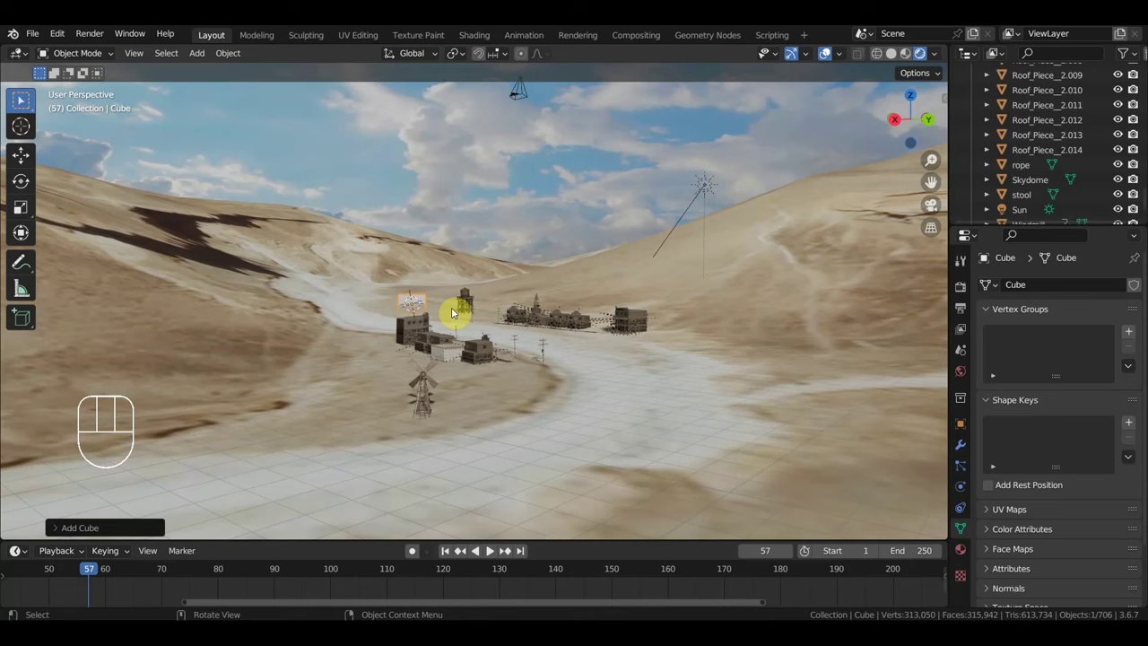
Scale the new cube up uniformly to about 1.19 times its size.
{"action": "key", "text": "s"}
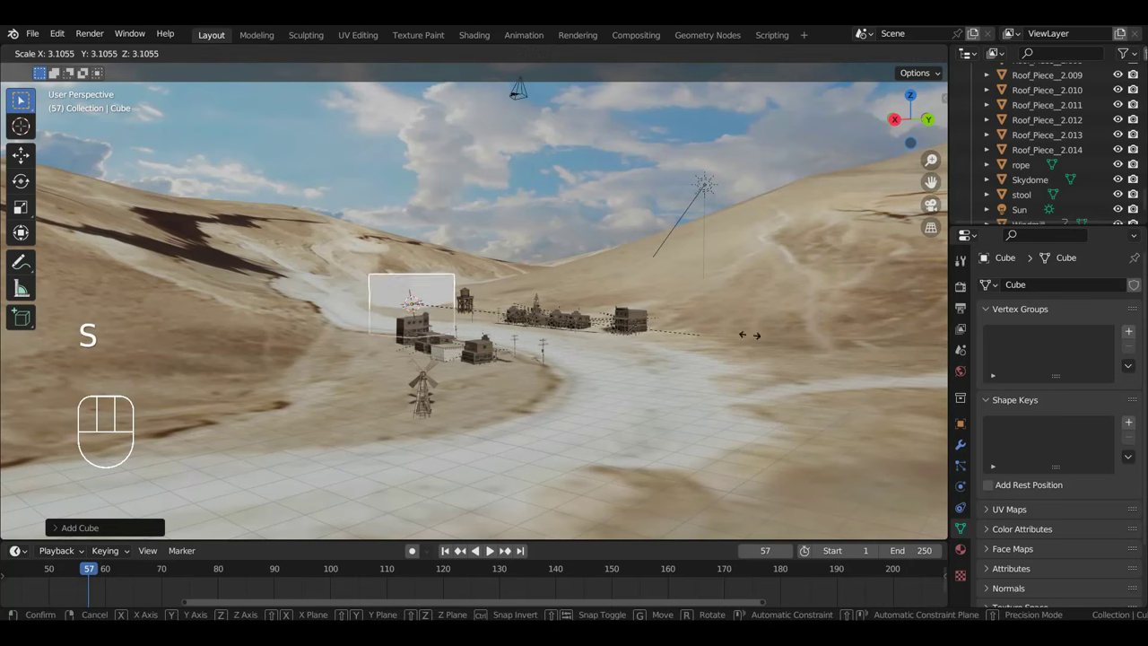
{"action": "key", "text": "s"}
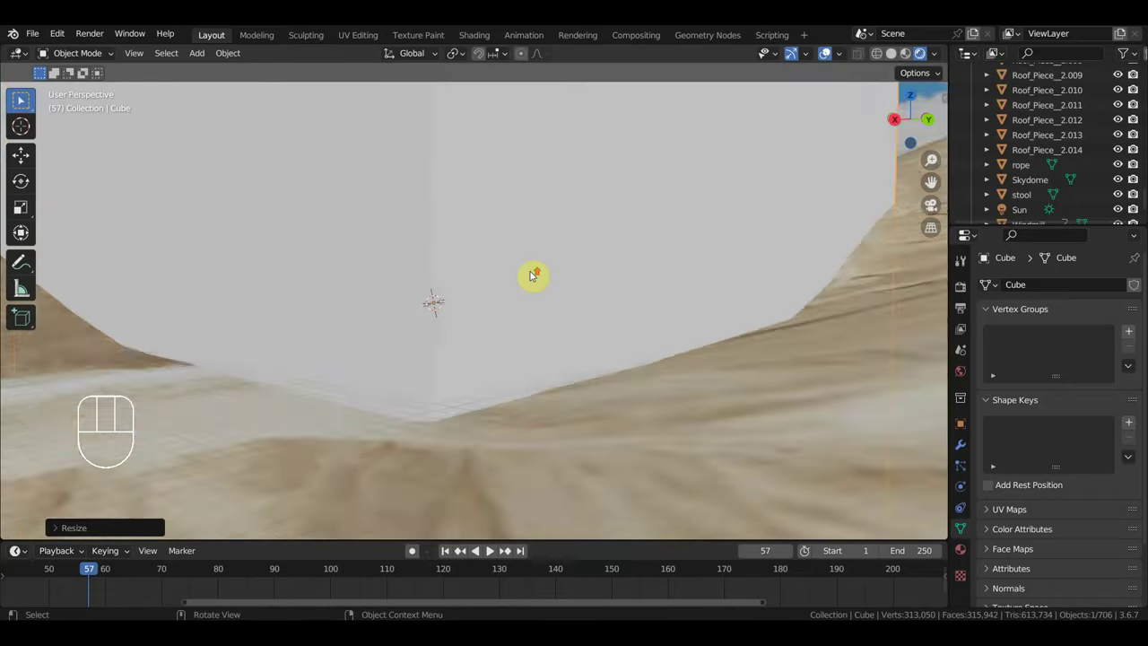
{"action": "left_click_drag", "start_coordinate": [476, 270], "coordinate": [434, 266]}
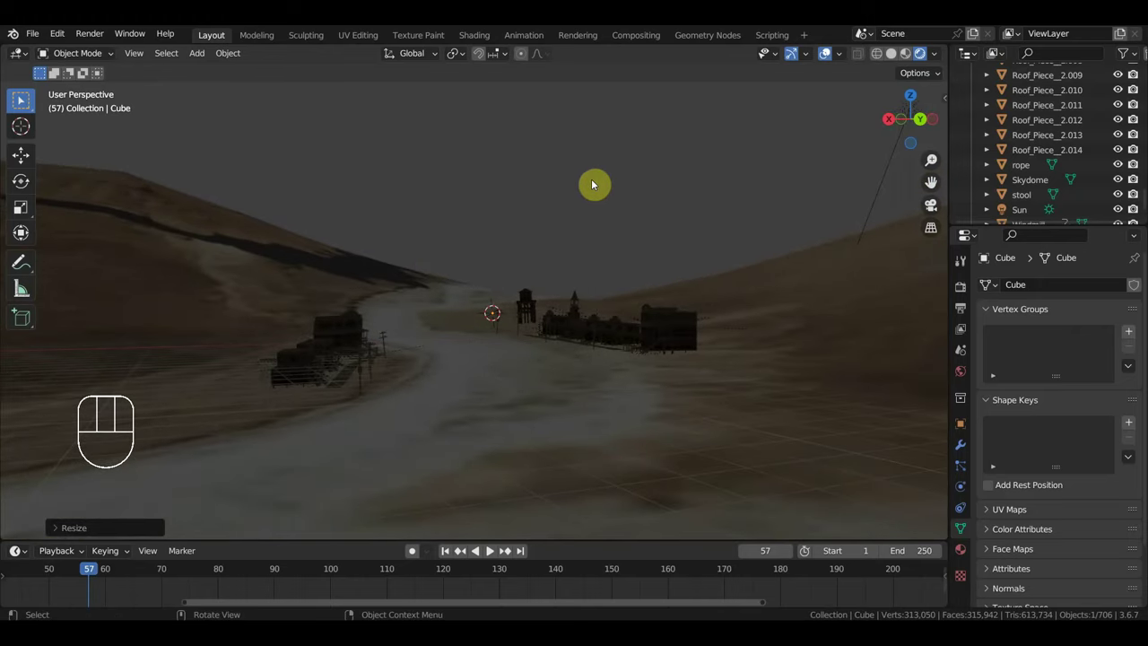
{"action": "left_click_drag", "start_coordinate": [603, 185], "coordinate": [605, 203]}
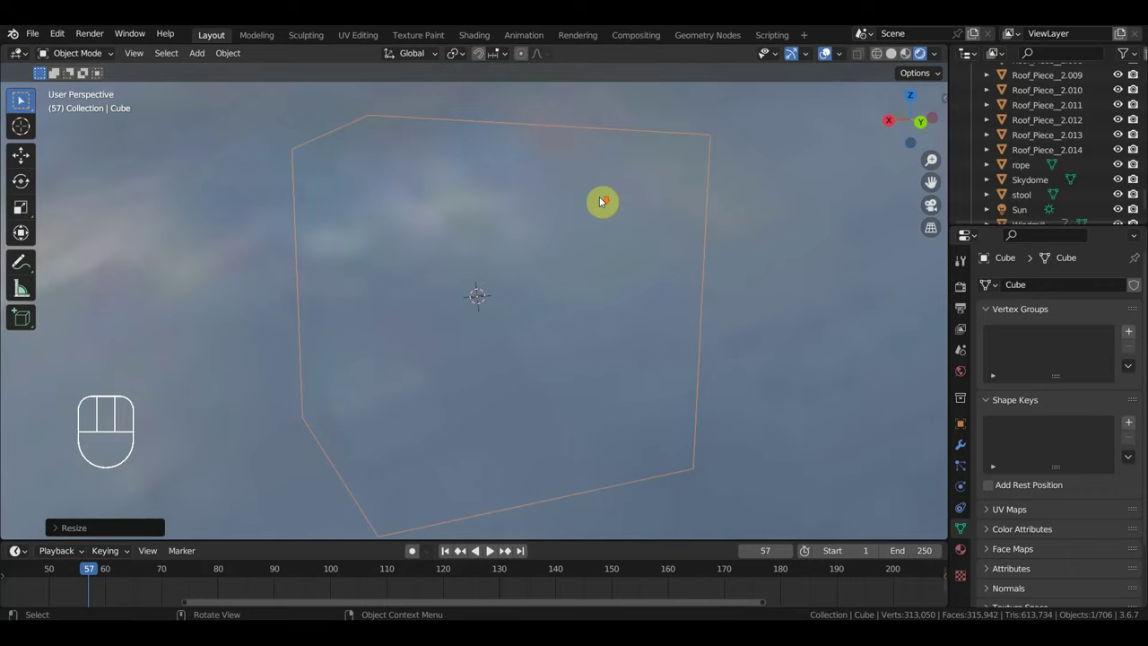
Hide the Skydome to reveal the terrain, then reselect the cube and begin scaling it again.
{"action": "left_click", "coordinate": [751, 197]}
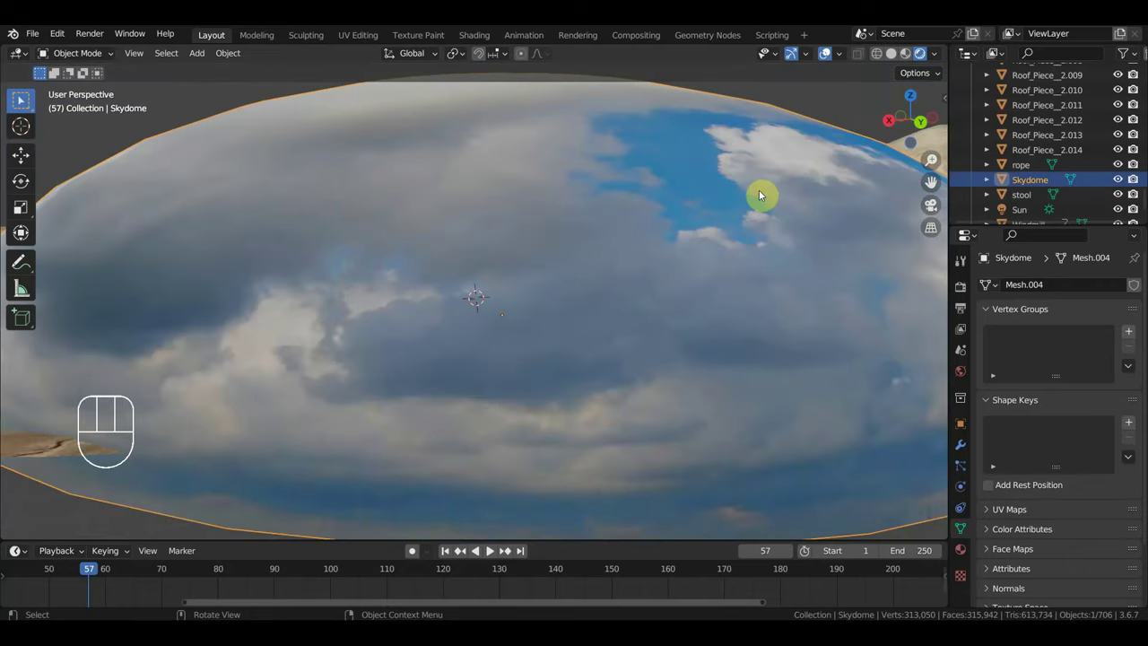
{"action": "key", "text": "h"}
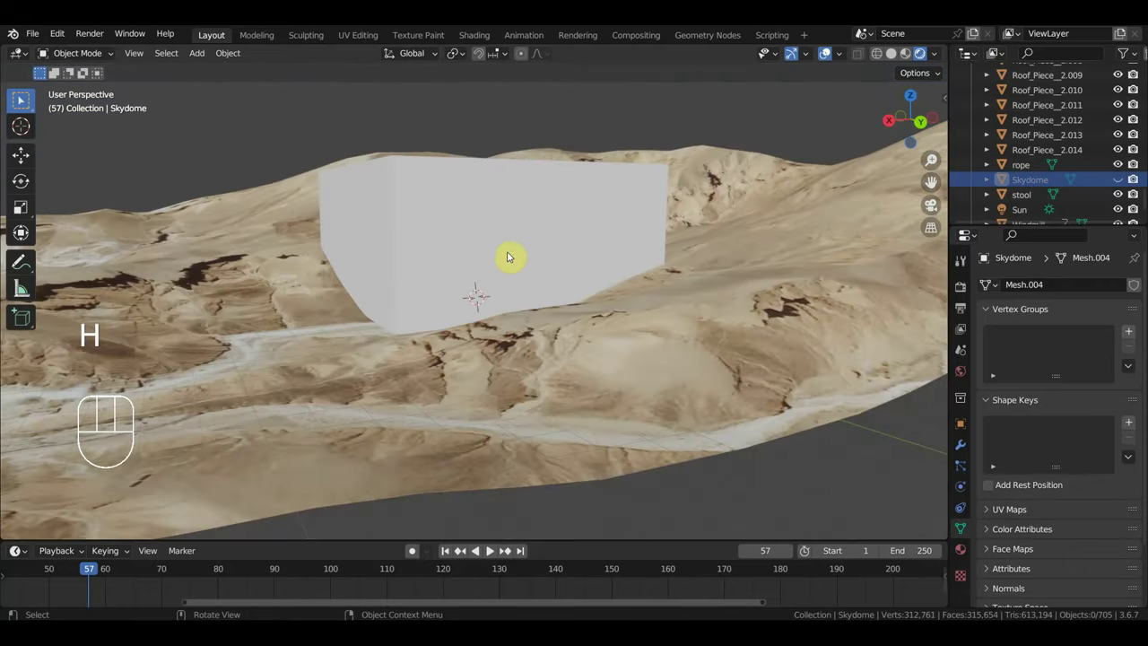
{"action": "left_click", "coordinate": [507, 245]}
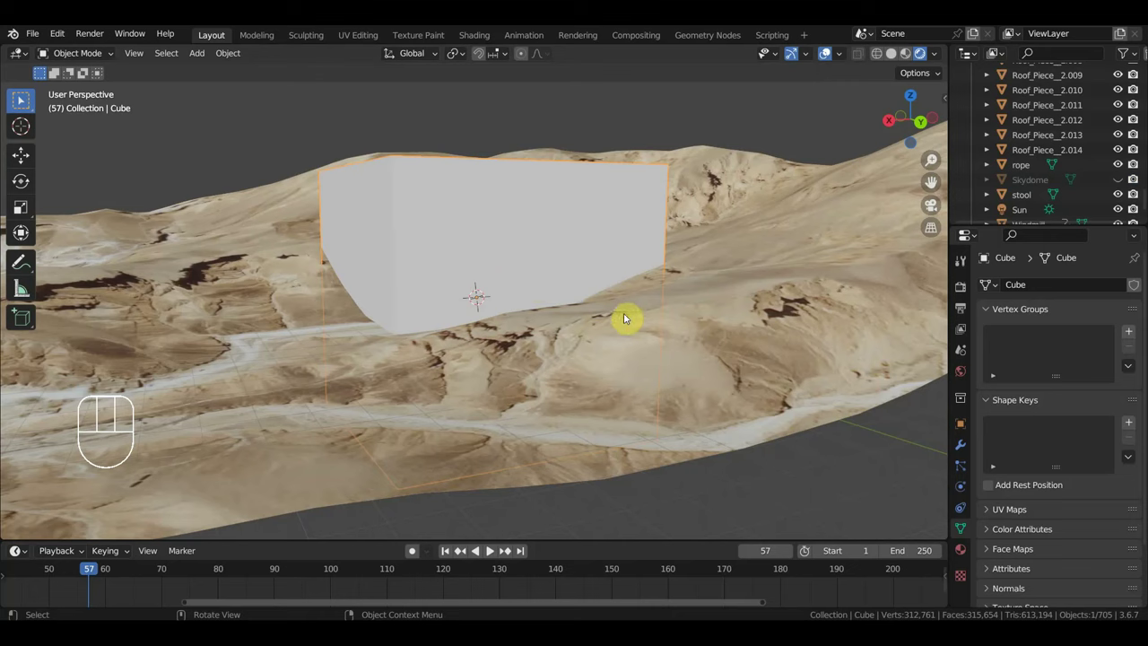
{"action": "key", "text": "s"}
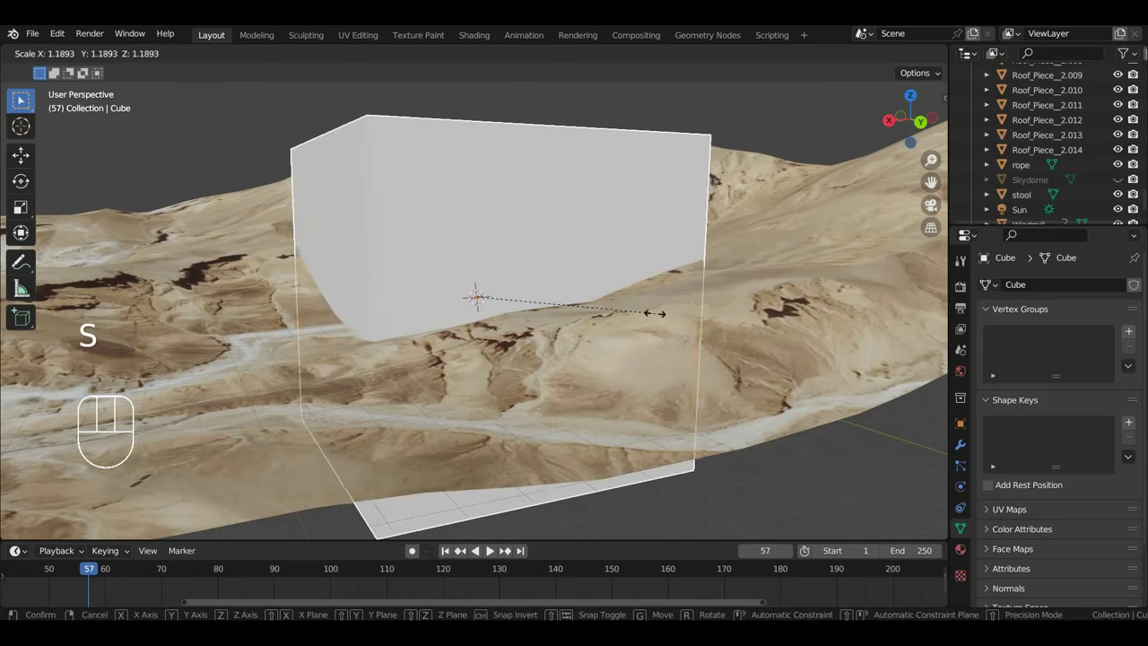
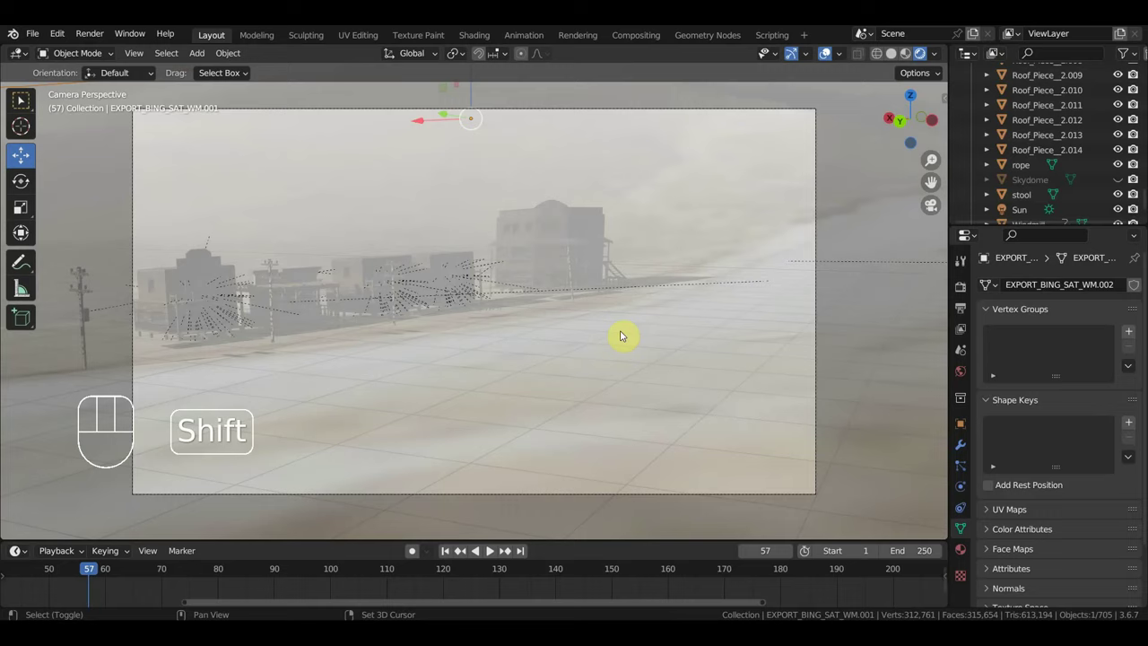
Walk the camera forward through the fog until the domed building and spired tower appear.
{"action": "key", "text": "shift+f"}
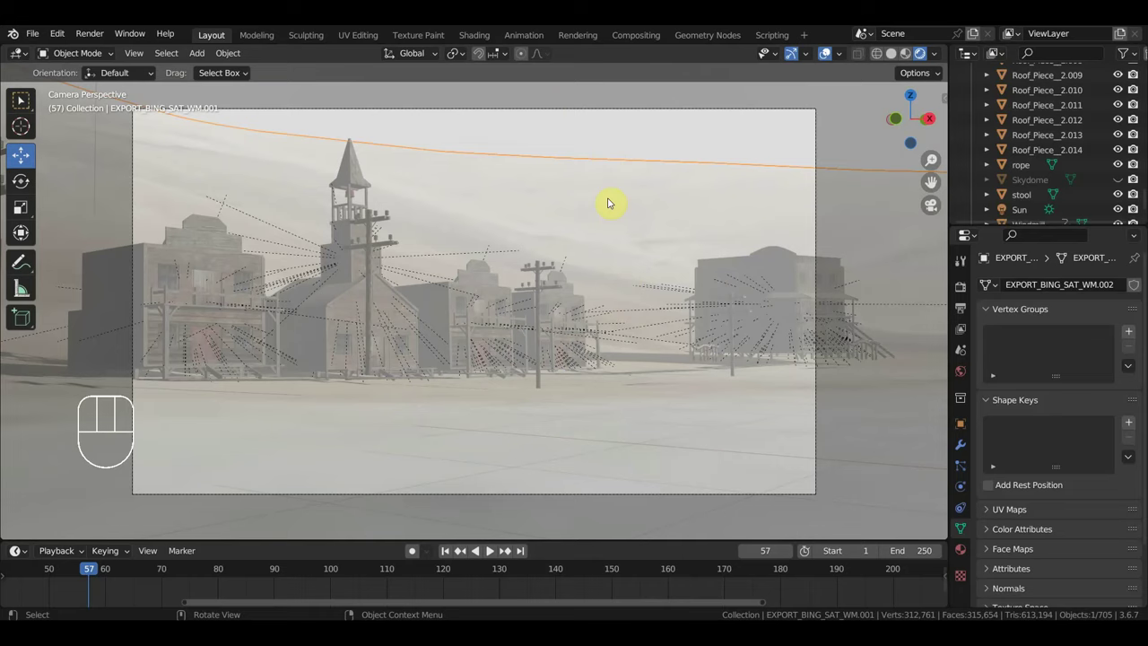
Orbit out over the desert, unhide the Skydome, and start a new walk-through from the camera view.
{"action": "left_click_drag", "start_coordinate": [630, 185], "coordinate": [662, 194]}
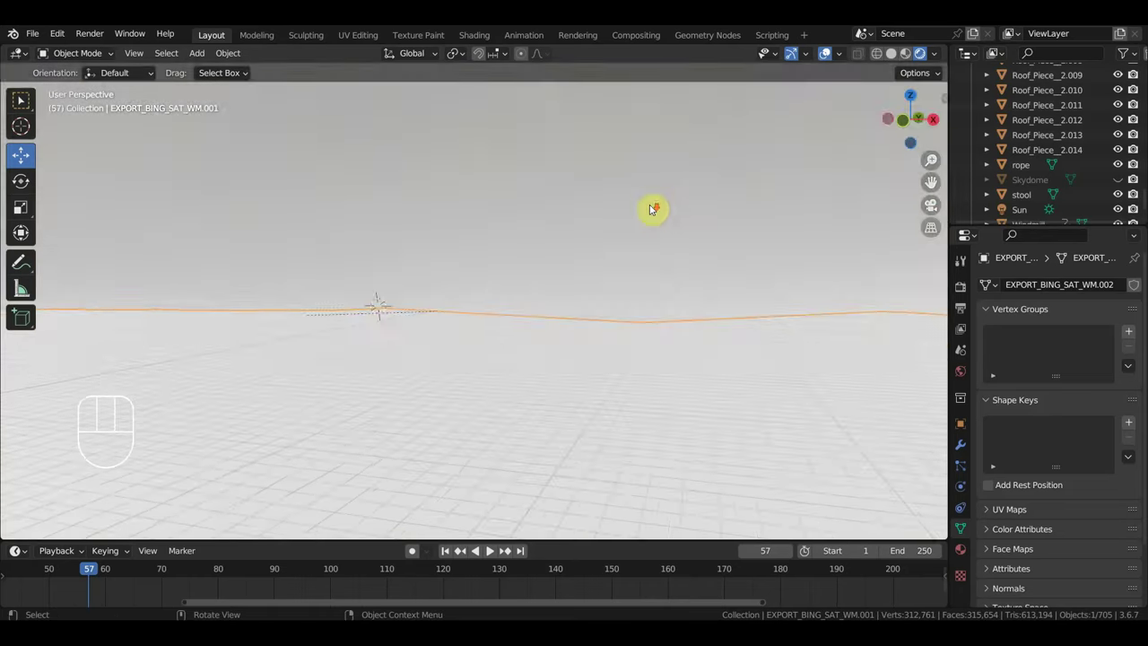
{"action": "middle_click", "coordinate": [664, 230]}
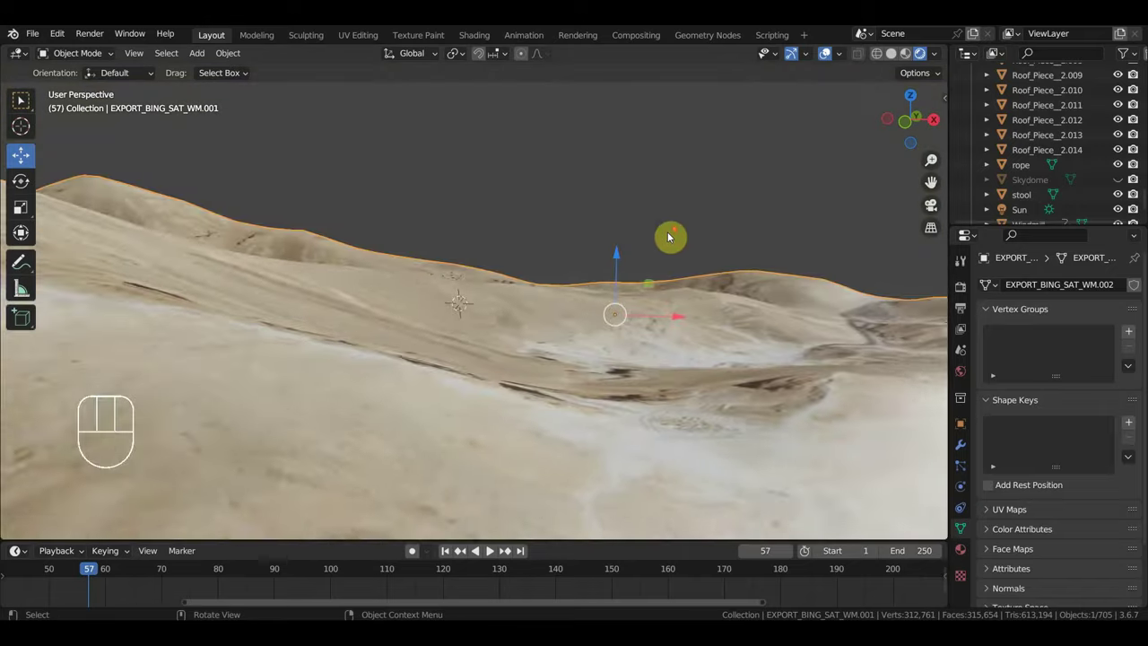
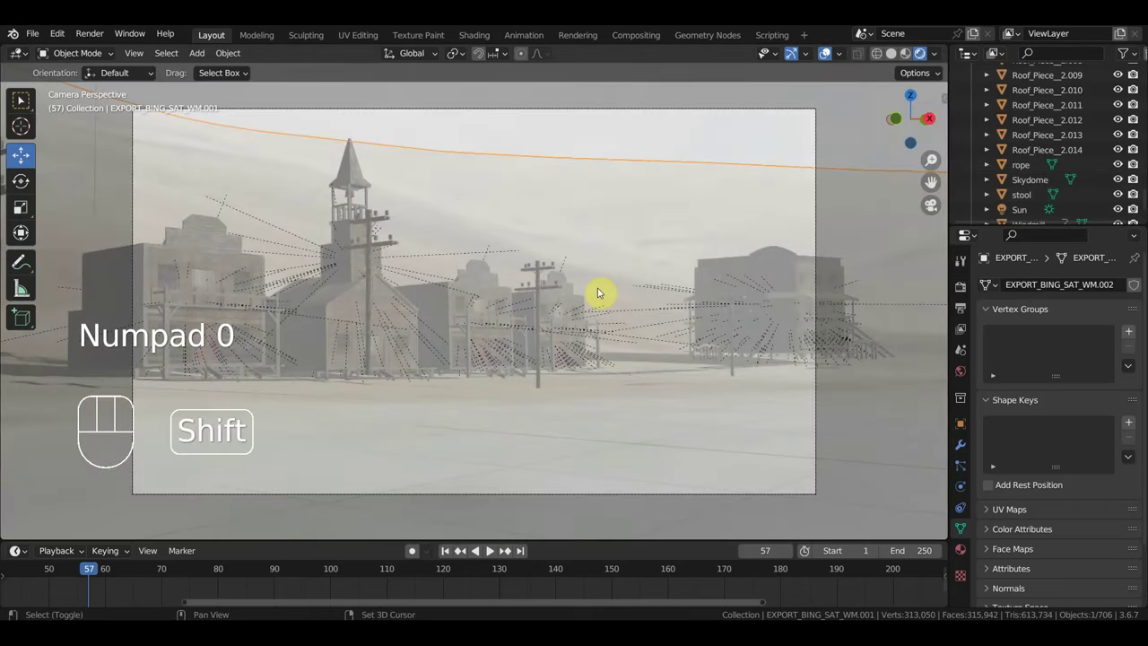
{"action": "key", "text": "shift+f"}
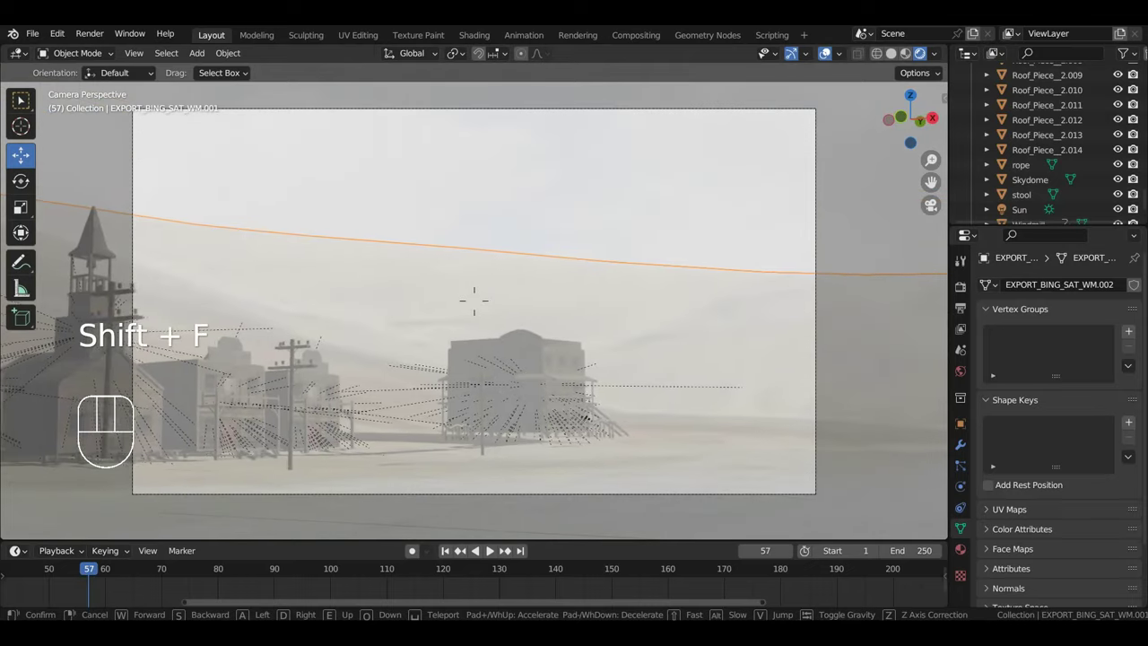